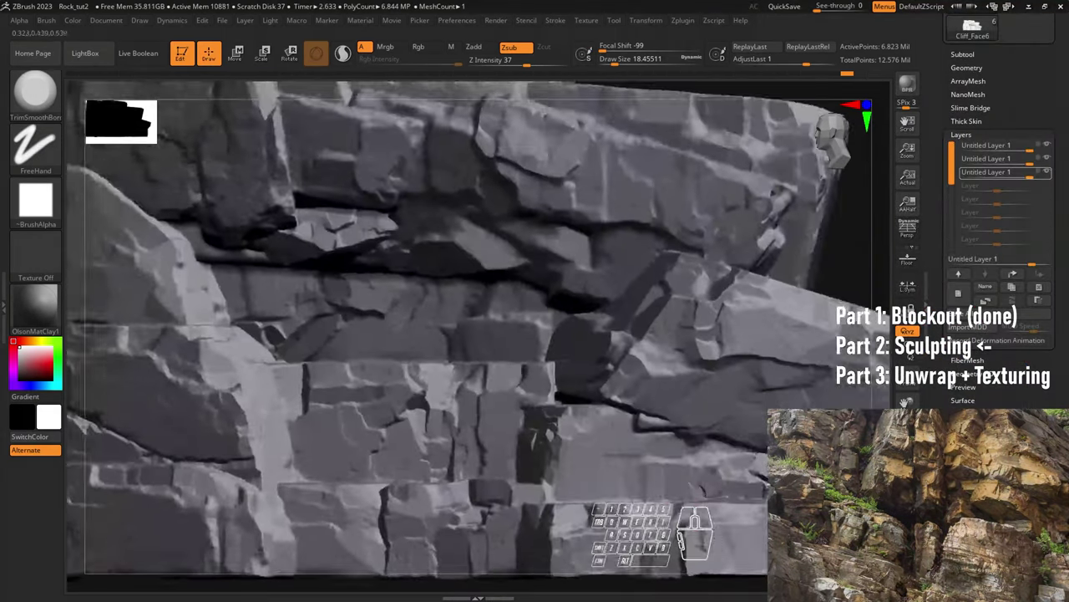
Sculpt crack and chipped-edge detail into the rock slabs on a new sculpt layer
key(2)
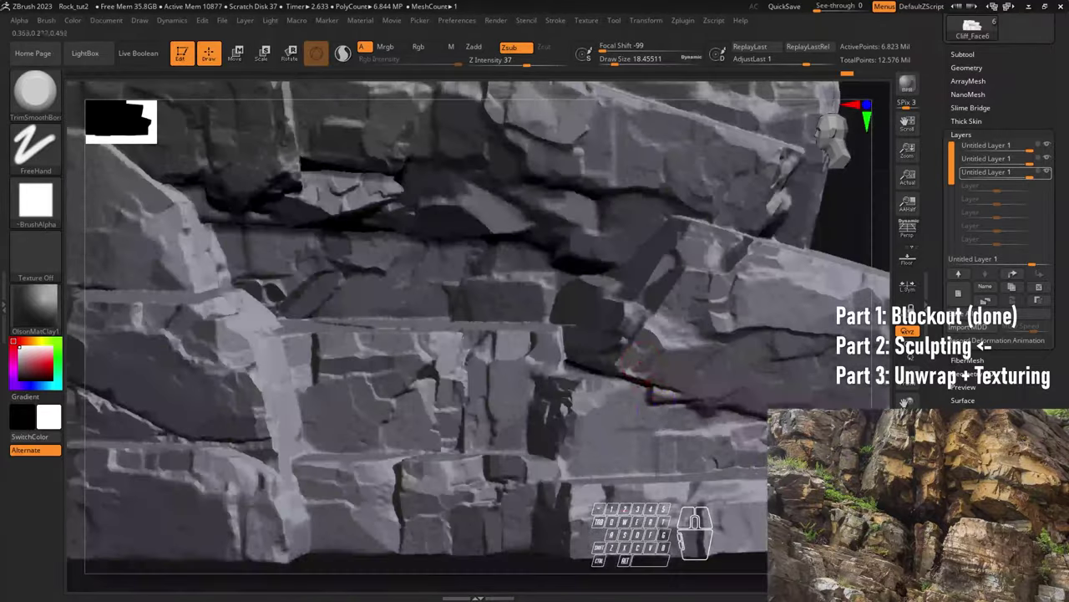
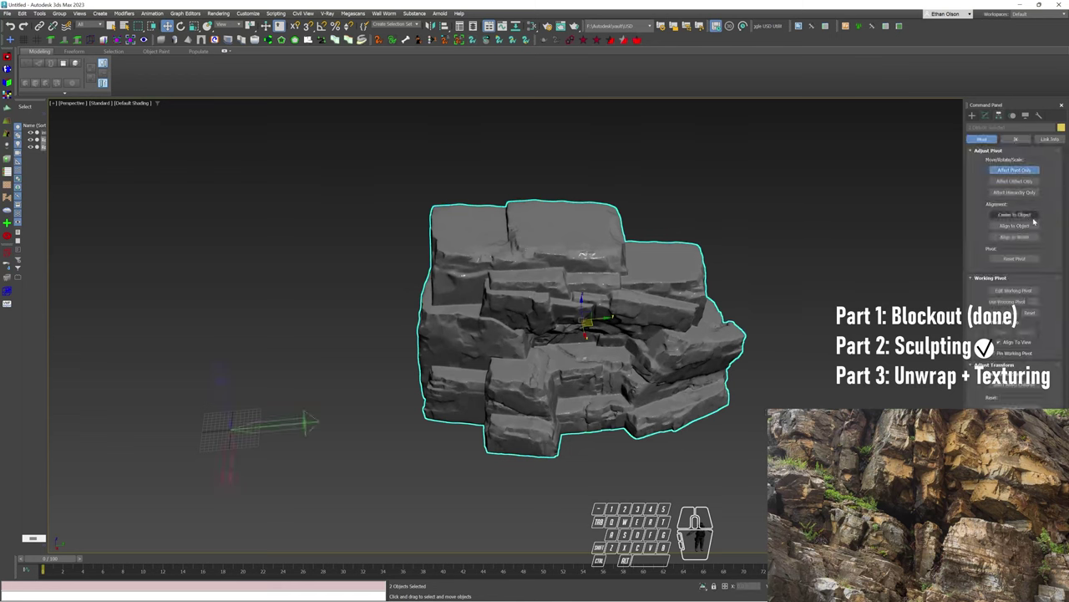
Enable Affect Pivot Only and move the cliff's pivot down to its base
click(1037, 219)
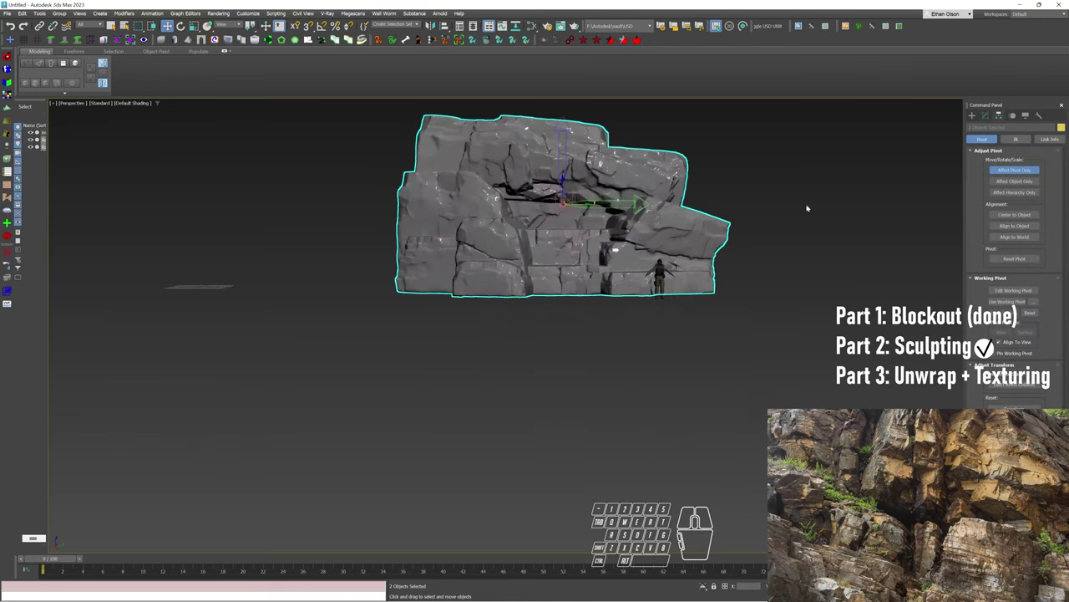
key(w)
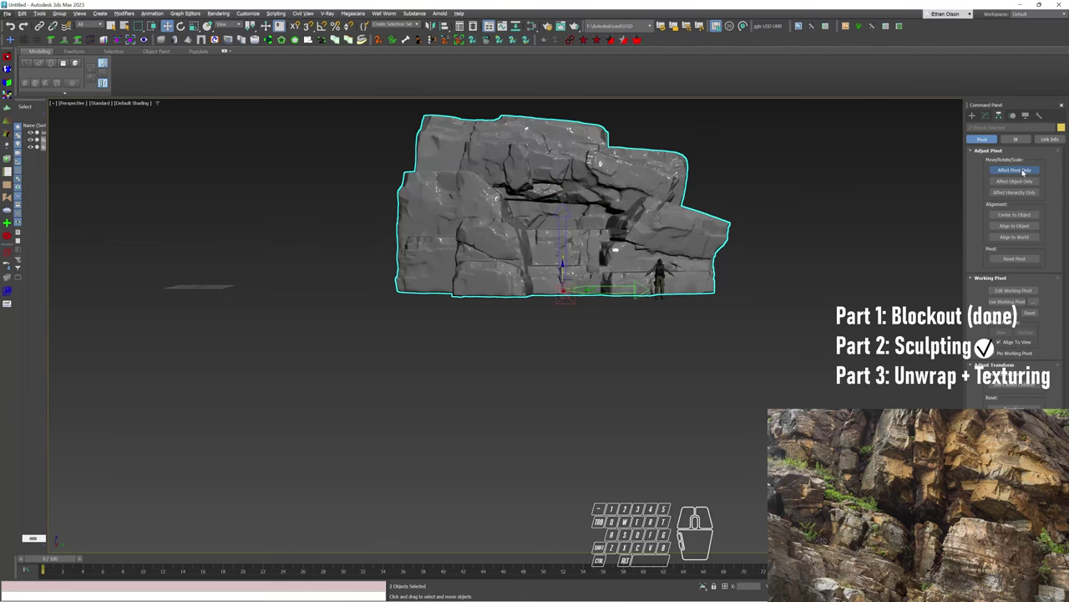
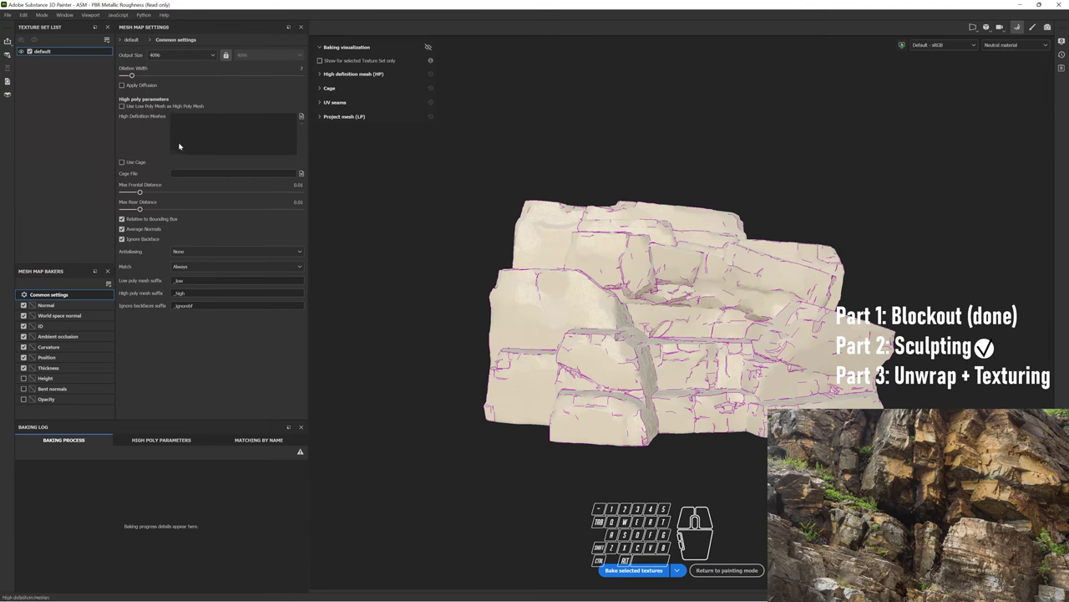
Load the high-poly cliff OBJ and set antialiasing to Supersampling 16x in Bake Mesh Maps
click(302, 119)
click(304, 119)
click(735, 454)
drag(709, 458, 669, 453)
click(668, 439)
click(669, 448)
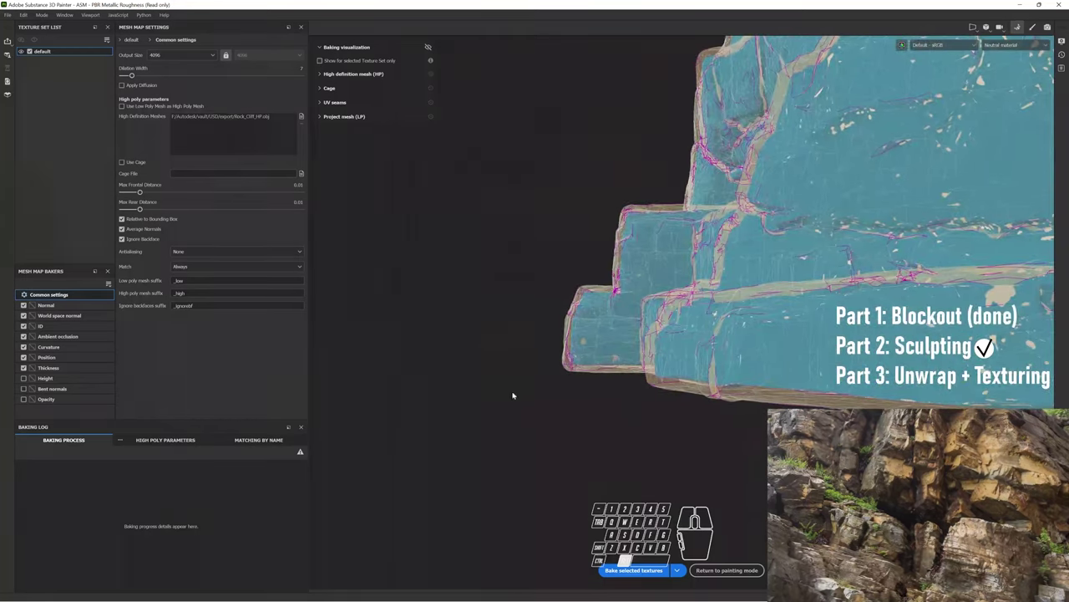
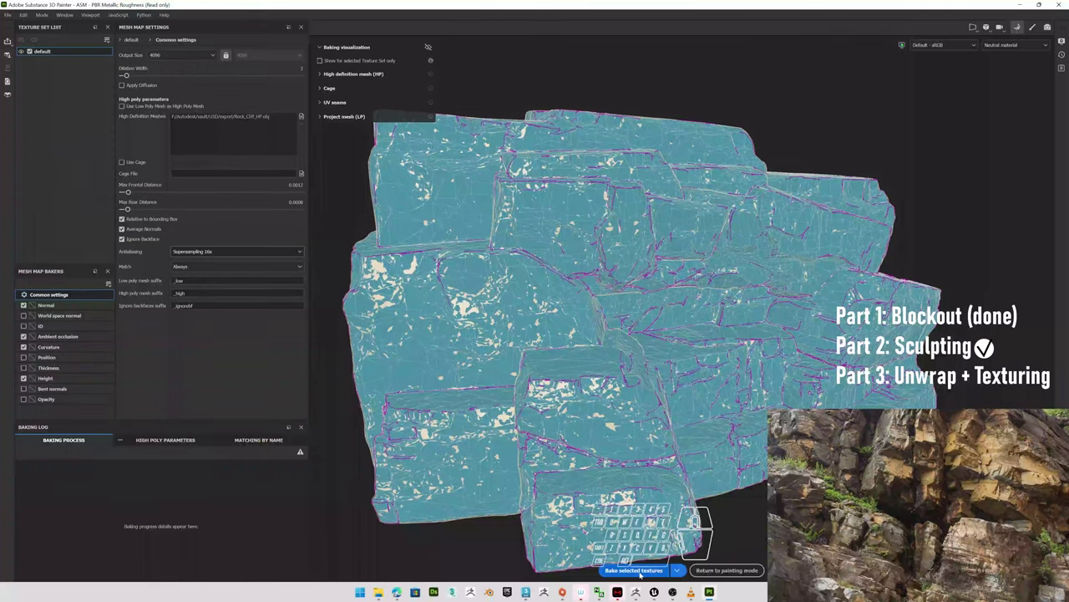
Bake the Normal, AO, Curvature and Height maps for the cliff
click(644, 574)
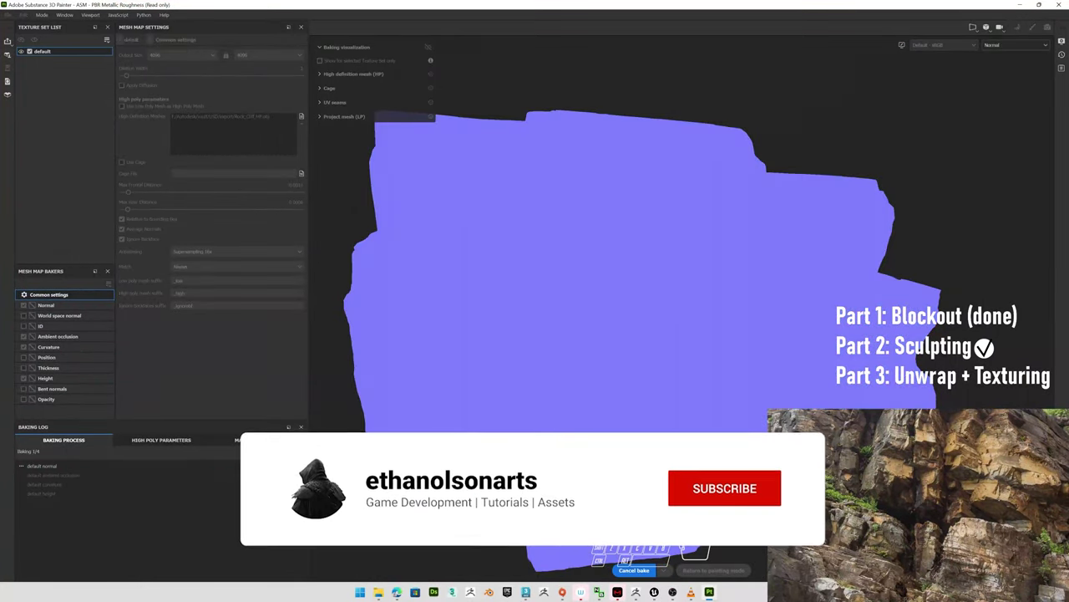
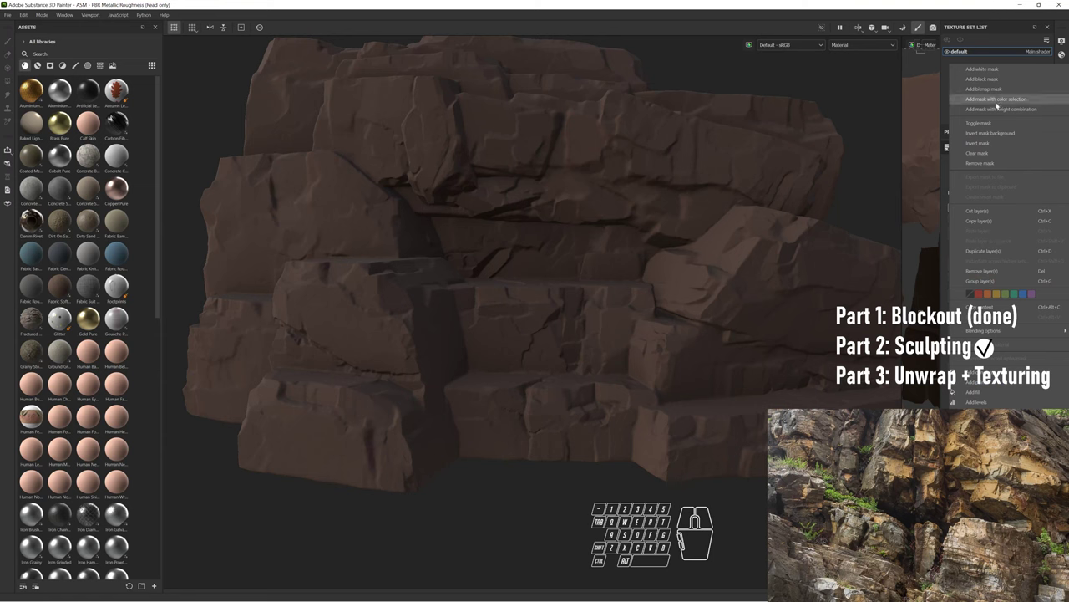
Mask the tan layer with a Mask Builder - Legacy generator so dark brown stays in the cracks
click(66, 68)
click(55, 67)
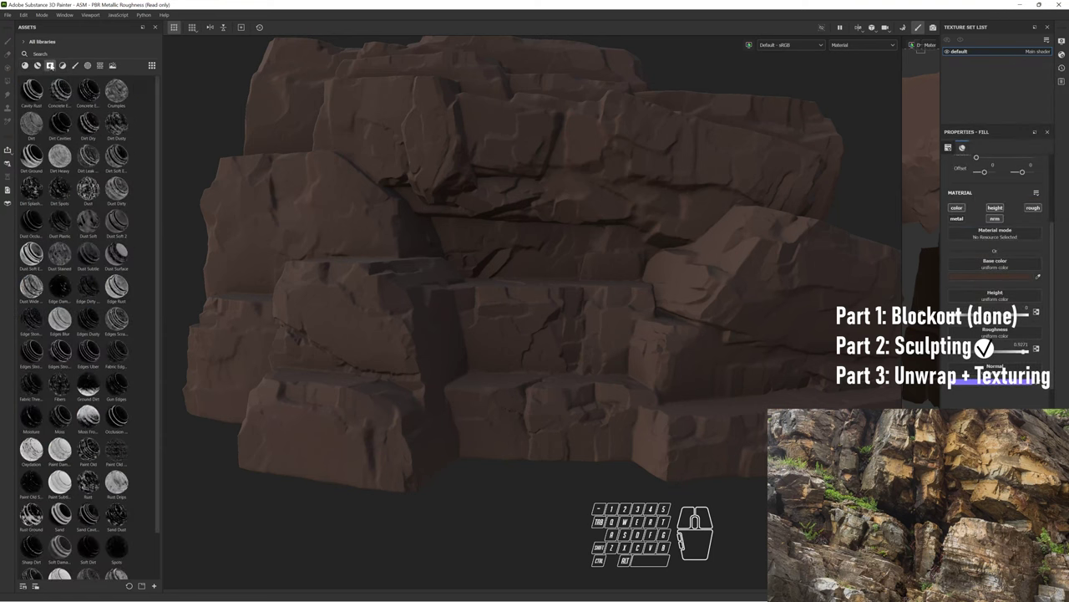
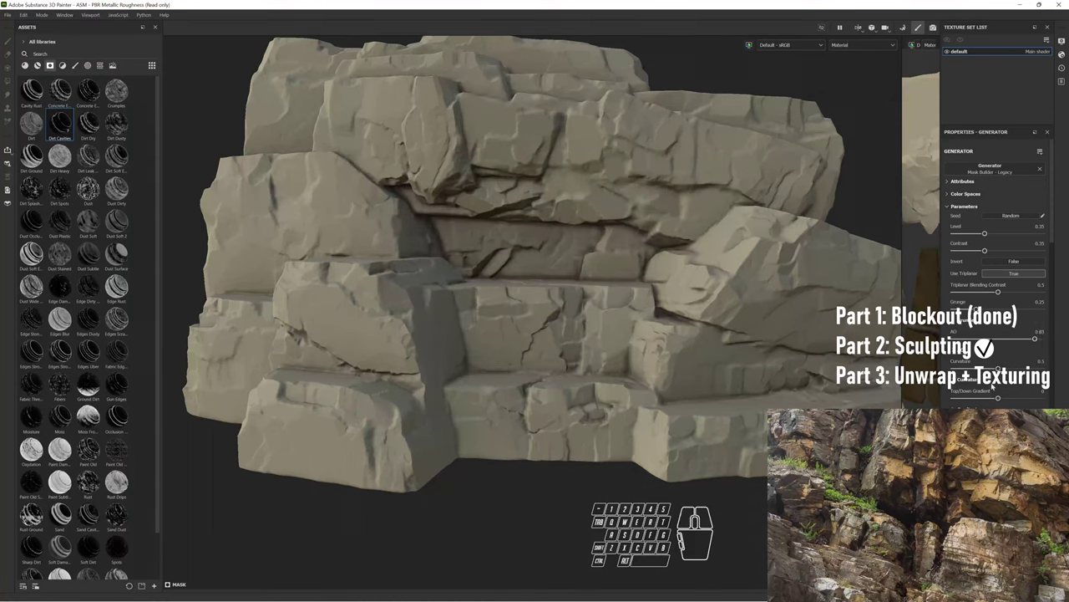
middle_click(1003, 385)
drag(1004, 385, 1014, 340)
drag(1014, 338, 1002, 344)
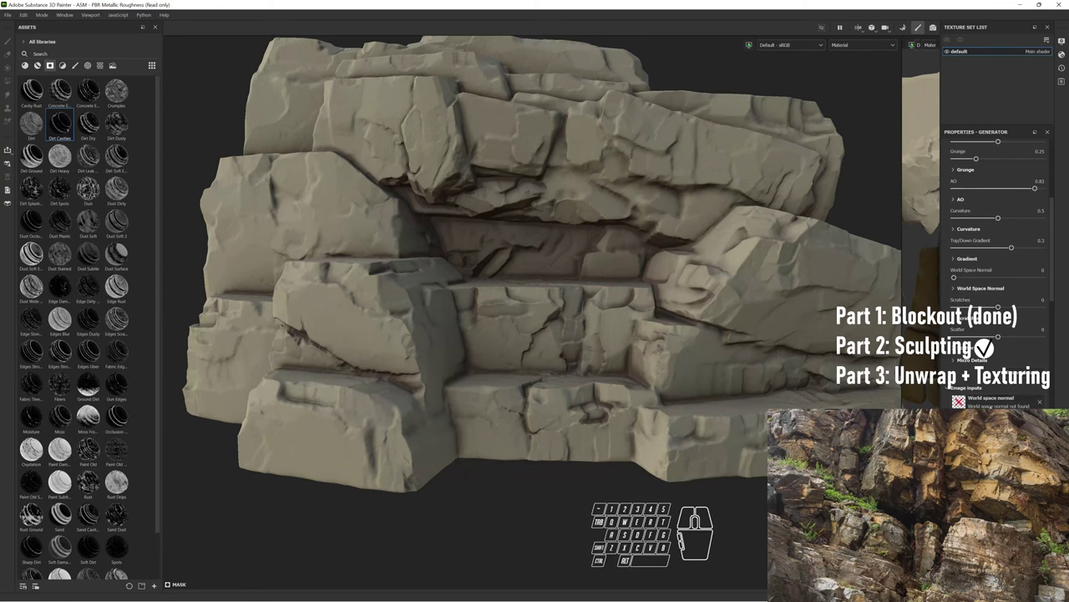
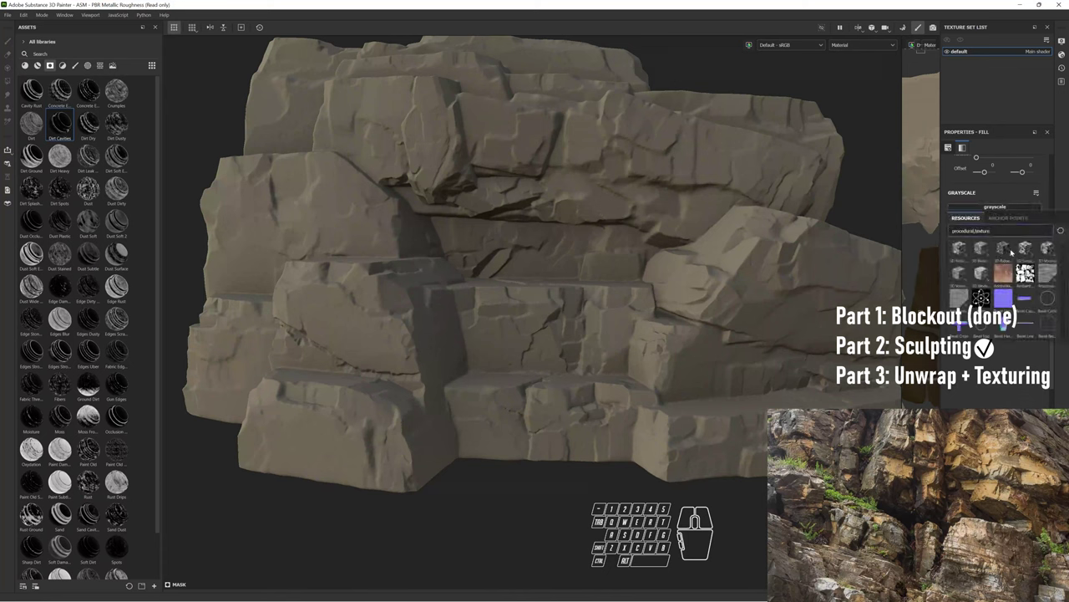
Find the Grunge Leak Spots texture in the resources and apply it to the fill
key(ctrl+a)
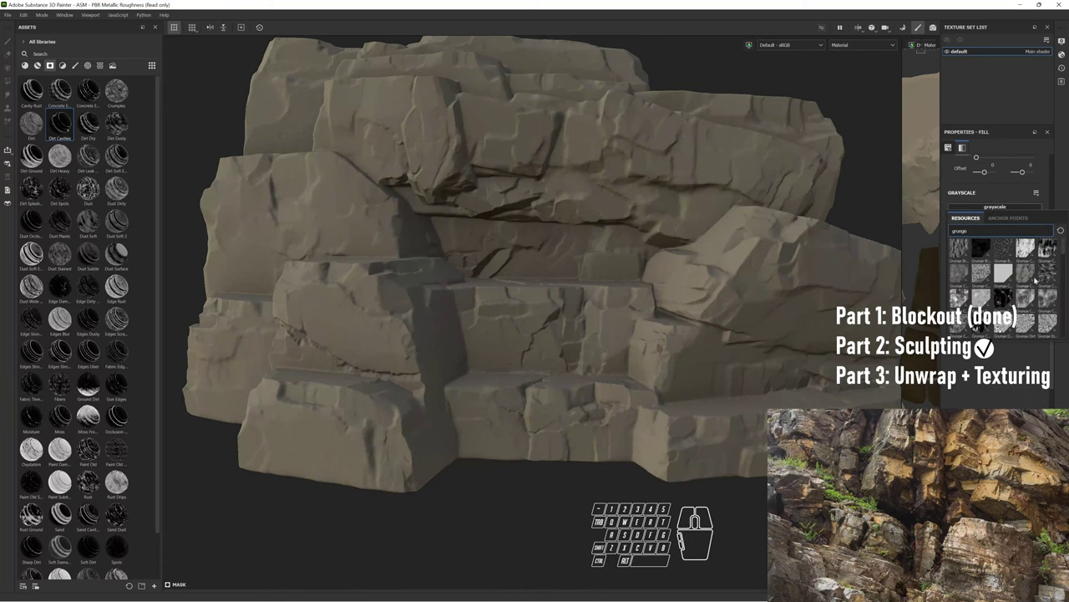
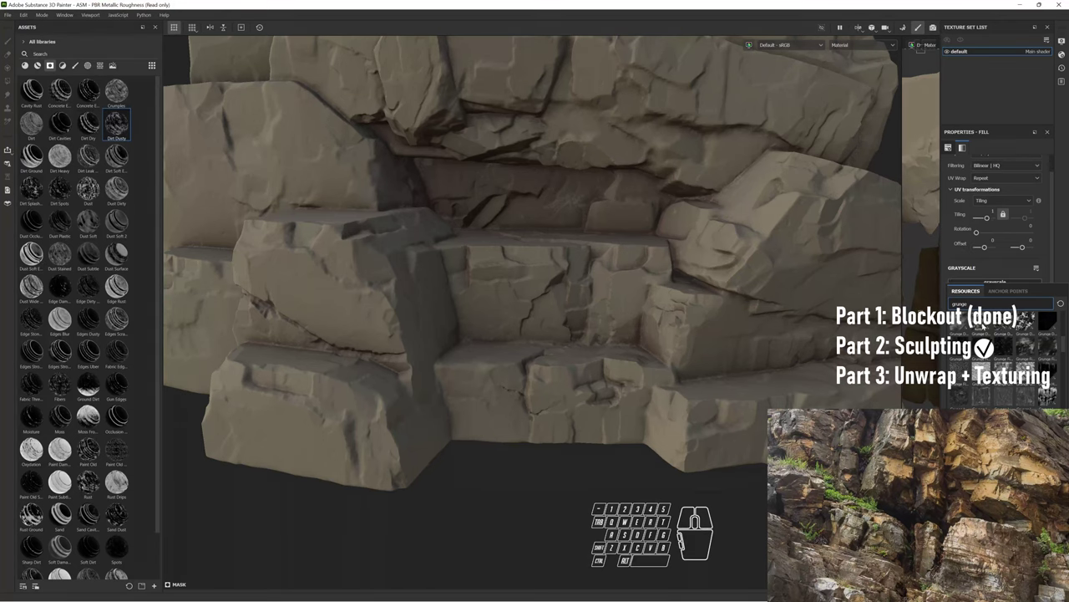
click(1020, 359)
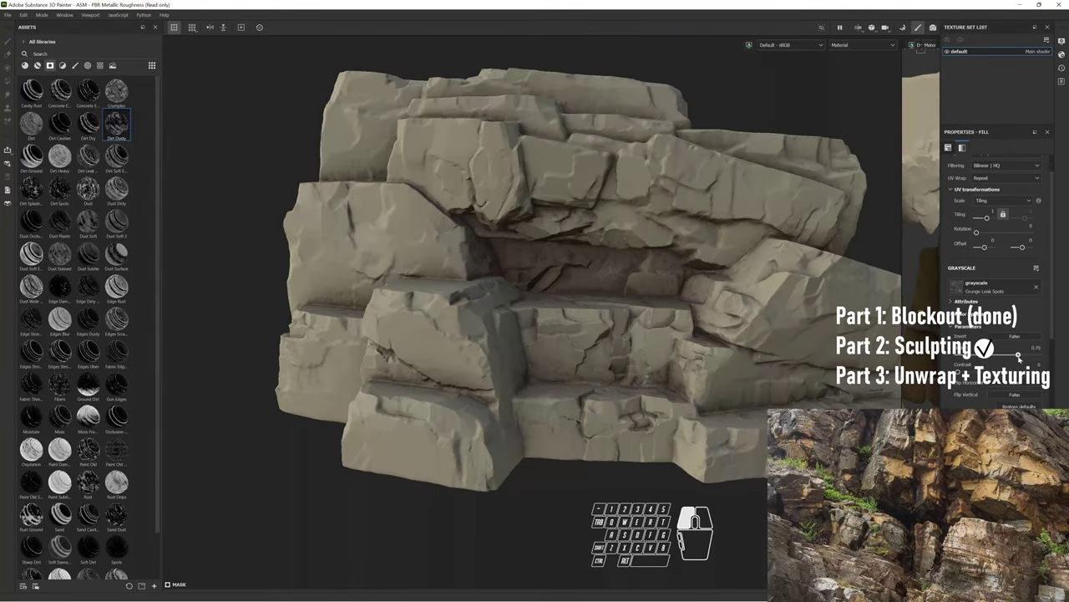
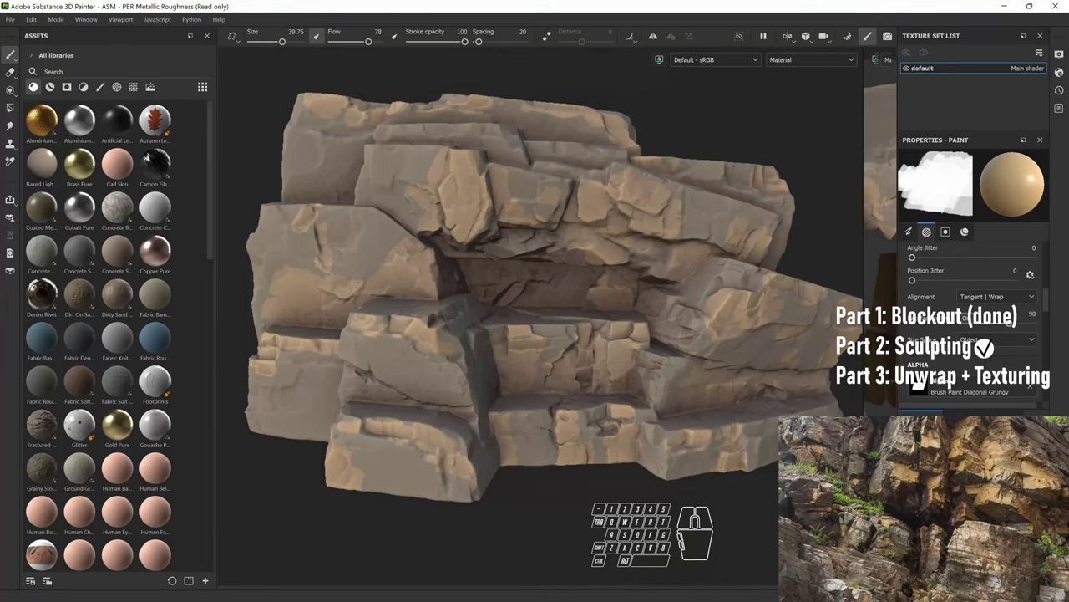
Dab light tan colour variation patches across the rock slab faces
click(54, 84)
click(55, 84)
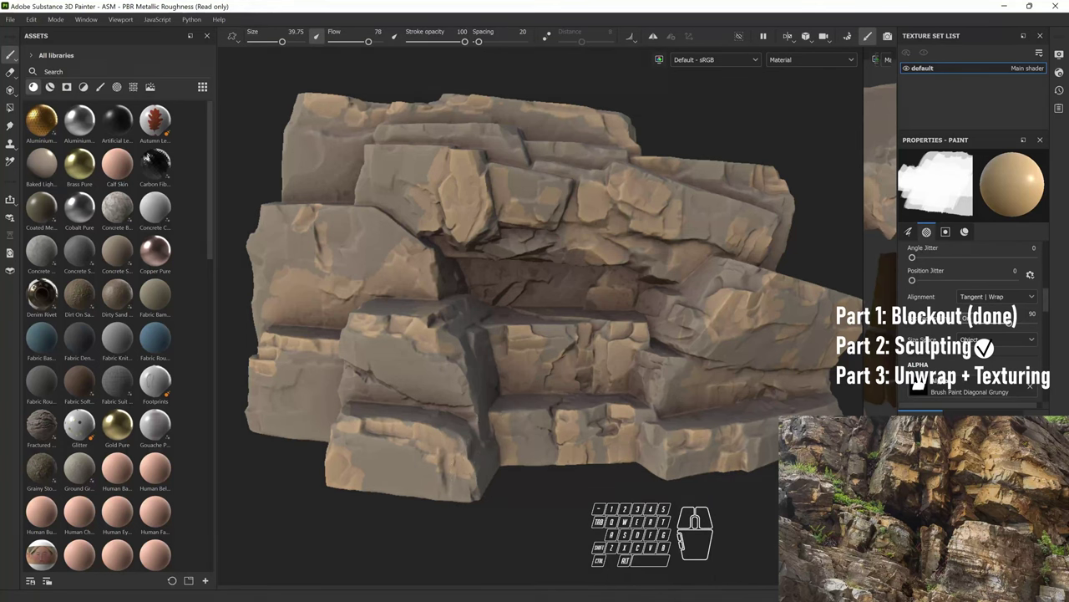
click(54, 83)
click(55, 84)
click(54, 84)
click(55, 83)
click(54, 84)
click(54, 84)
click(54, 83)
click(54, 84)
click(54, 84)
click(54, 83)
click(54, 83)
click(54, 83)
click(55, 83)
double_click(54, 84)
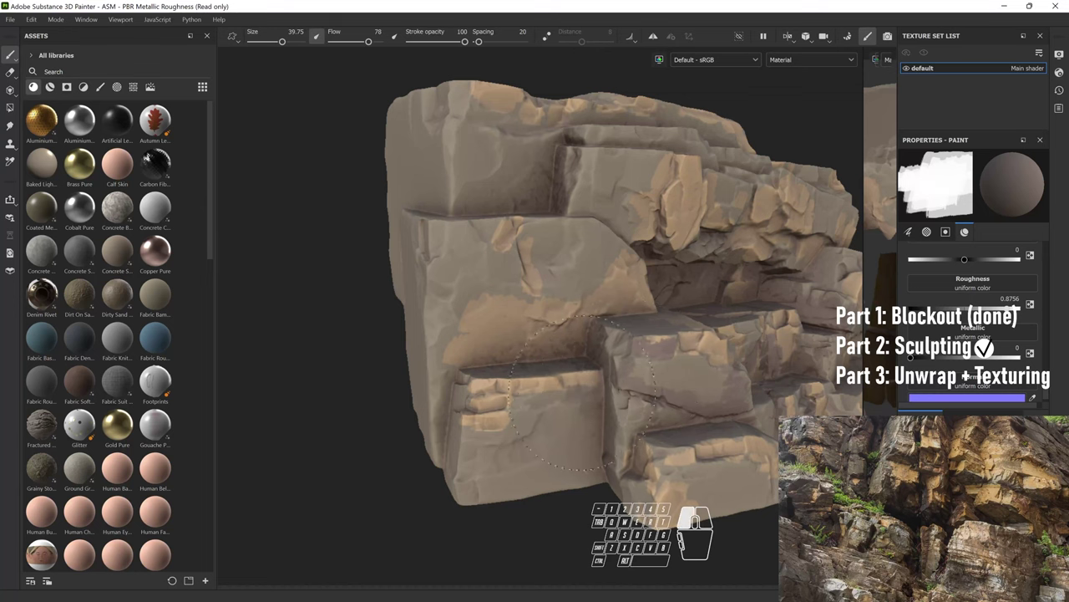
Paint greyer patches over the front and lower blocks of the cliff
click(55, 83)
click(54, 84)
click(54, 83)
double_click(54, 84)
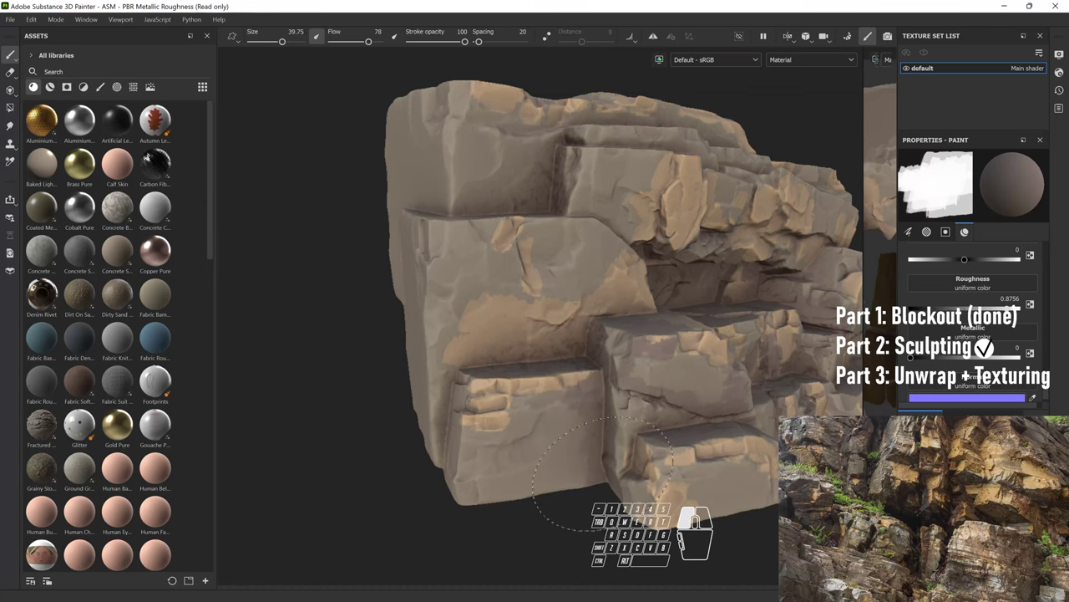
click(55, 84)
double_click(54, 83)
click(54, 83)
click(54, 83)
click(54, 84)
click(54, 84)
click(54, 84)
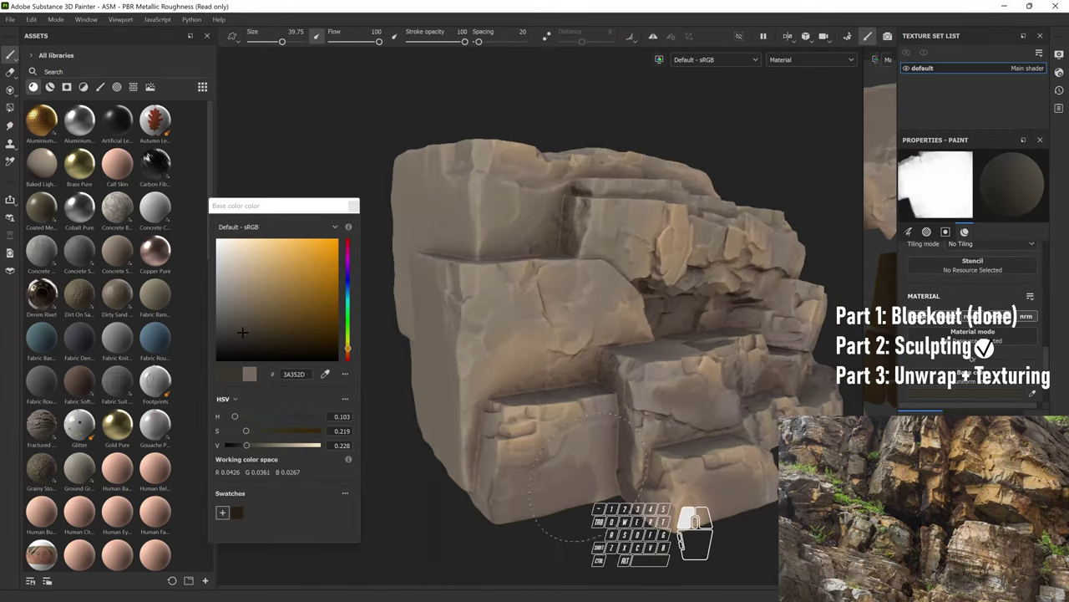
Pick a dark brown base colour and paint dark patches over the rock faces
double_click(55, 84)
click(55, 84)
click(54, 84)
click(54, 84)
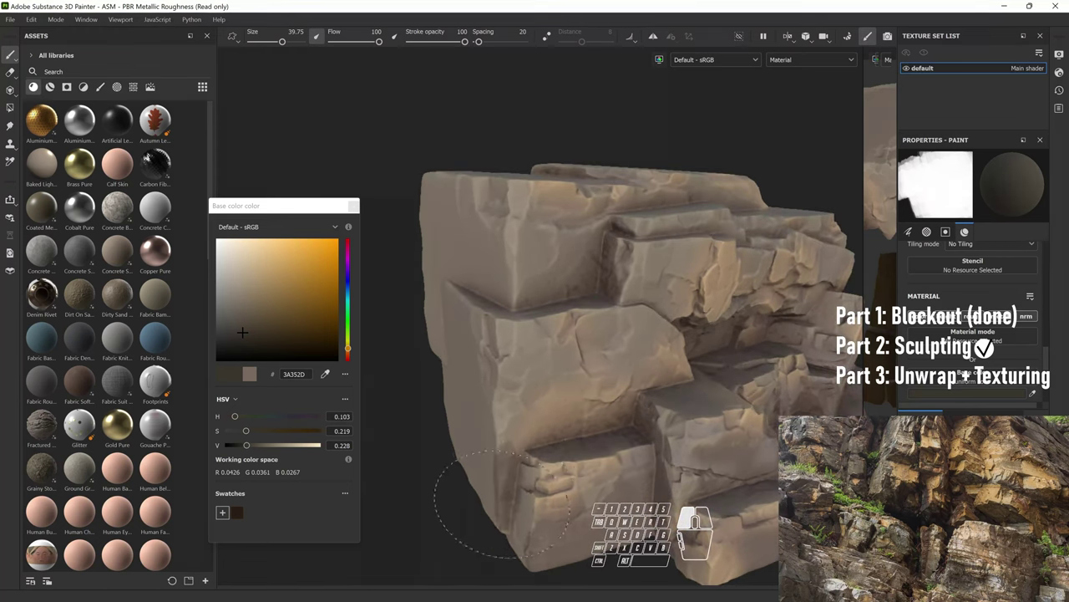
key(ctrl+z)
click(54, 84)
key(ctrl+z)
click(55, 84)
click(55, 83)
click(54, 83)
click(55, 83)
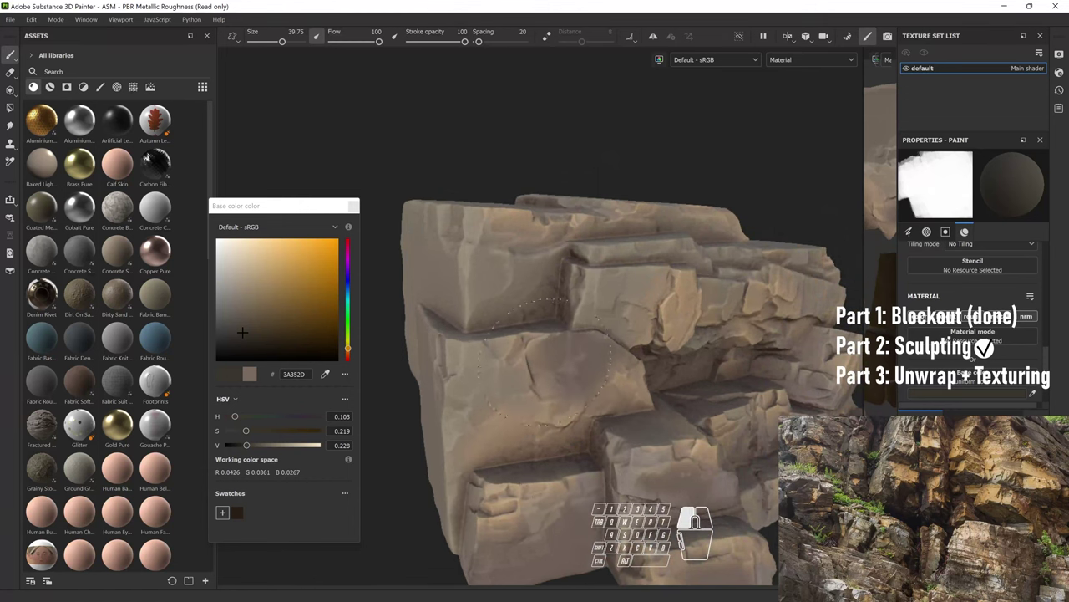
click(55, 84)
click(55, 84)
click(55, 83)
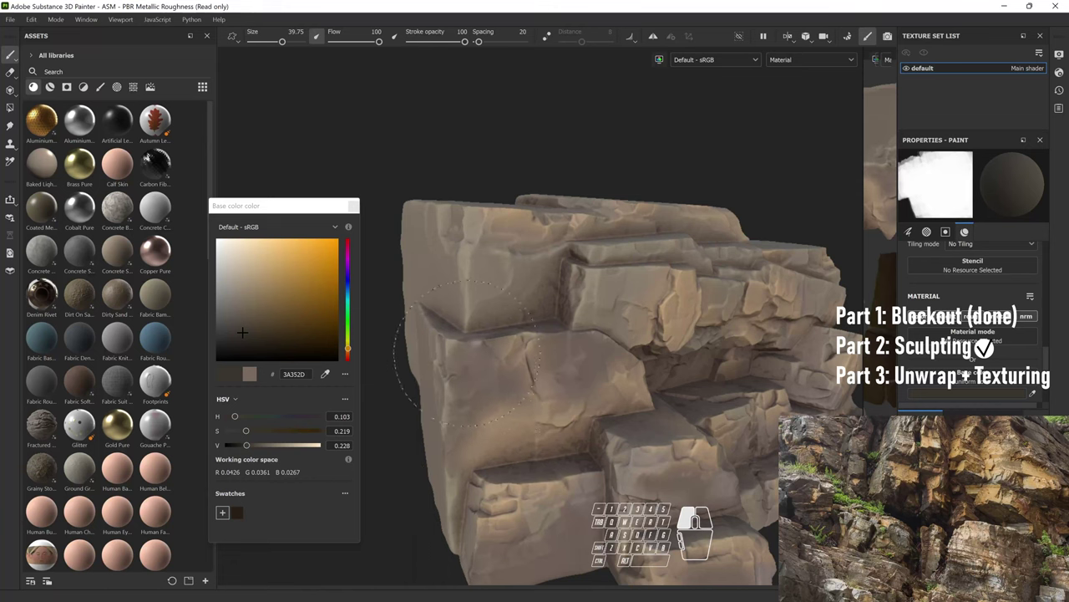
Darken the cliff's left side and add further dark brown patches across the rock
click(55, 83)
click(54, 83)
click(54, 83)
double_click(54, 84)
click(54, 83)
click(55, 83)
click(54, 84)
click(54, 84)
click(54, 83)
click(55, 83)
click(55, 83)
click(54, 83)
click(54, 83)
click(55, 84)
click(55, 84)
Start importing the Rock_Facet photo texture maps via Import resources
click(54, 83)
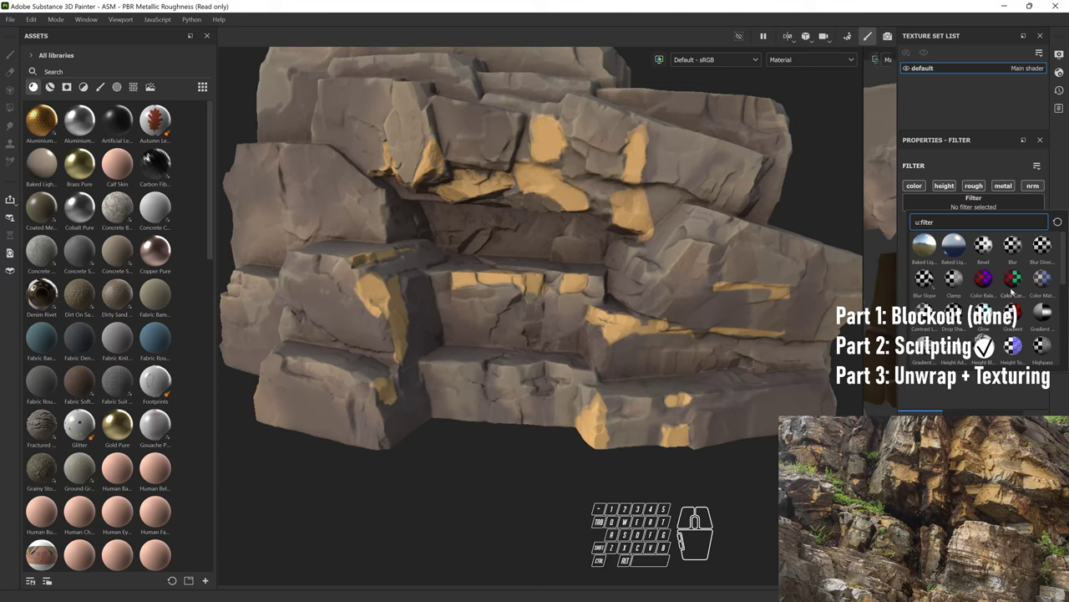
click(54, 84)
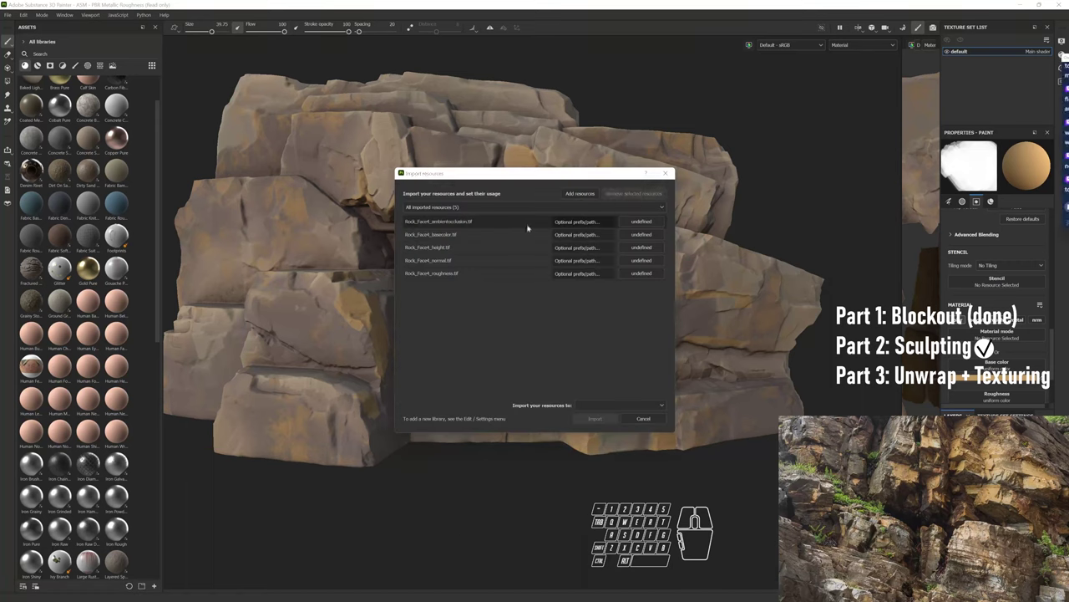
Set all five Rock_Facet maps (AO, base colour, height, normal, roughness) to texture usage and import them to the library
click(526, 227)
click(514, 275)
click(642, 226)
click(677, 260)
click(628, 408)
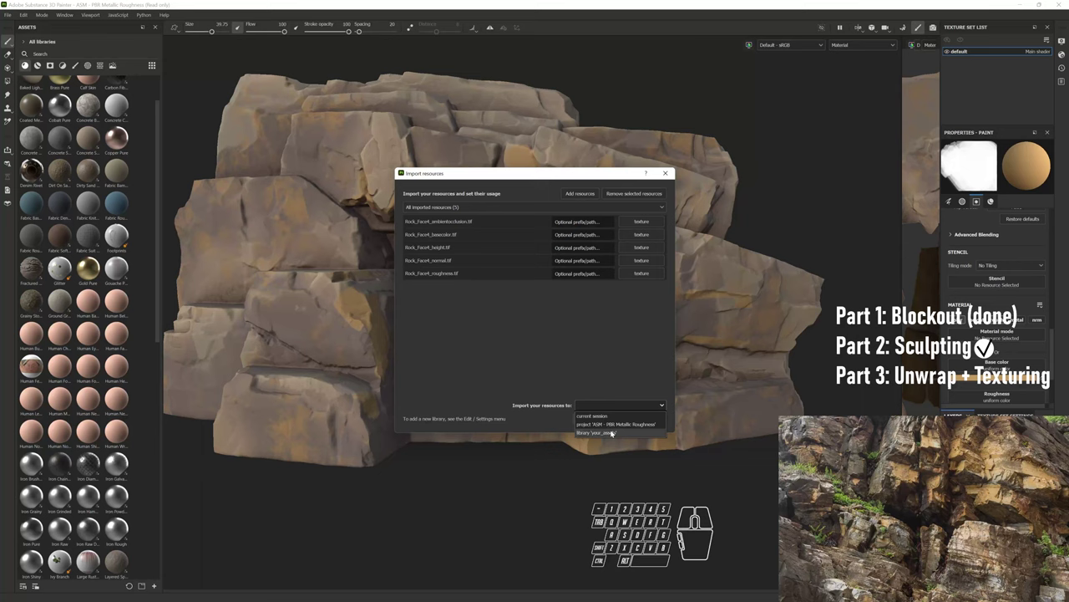
click(604, 435)
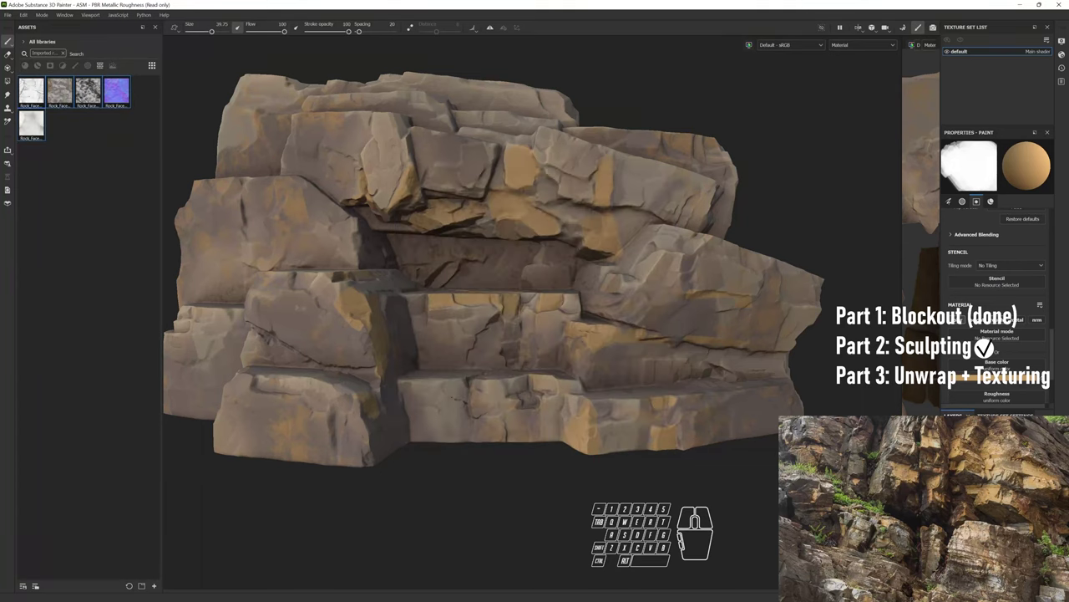
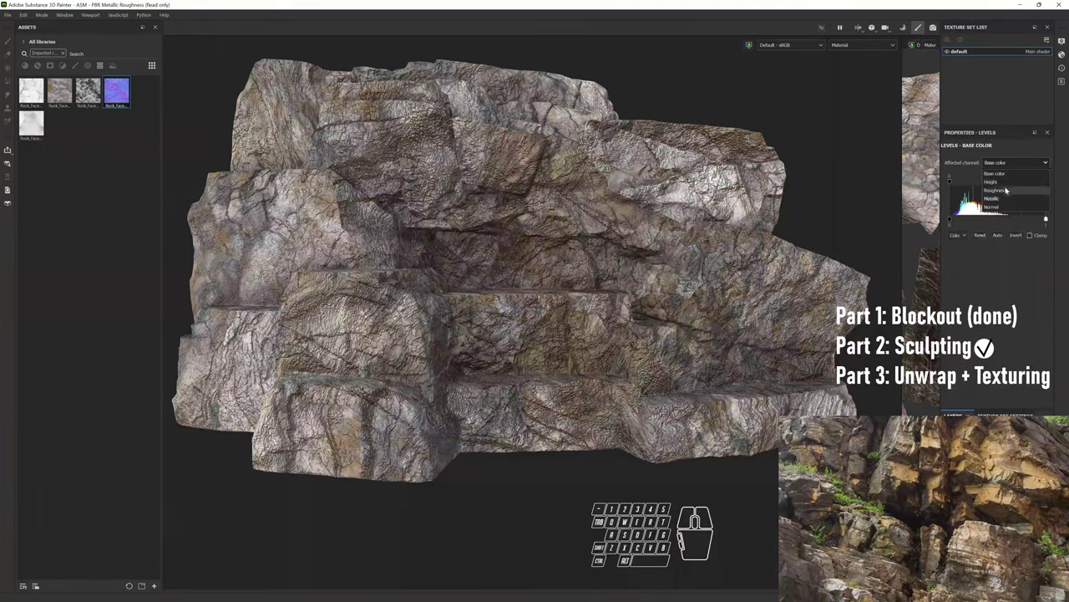
Switch the Levels filter on the Rock_Facet fill layer to the Height channel
click(1012, 184)
click(965, 188)
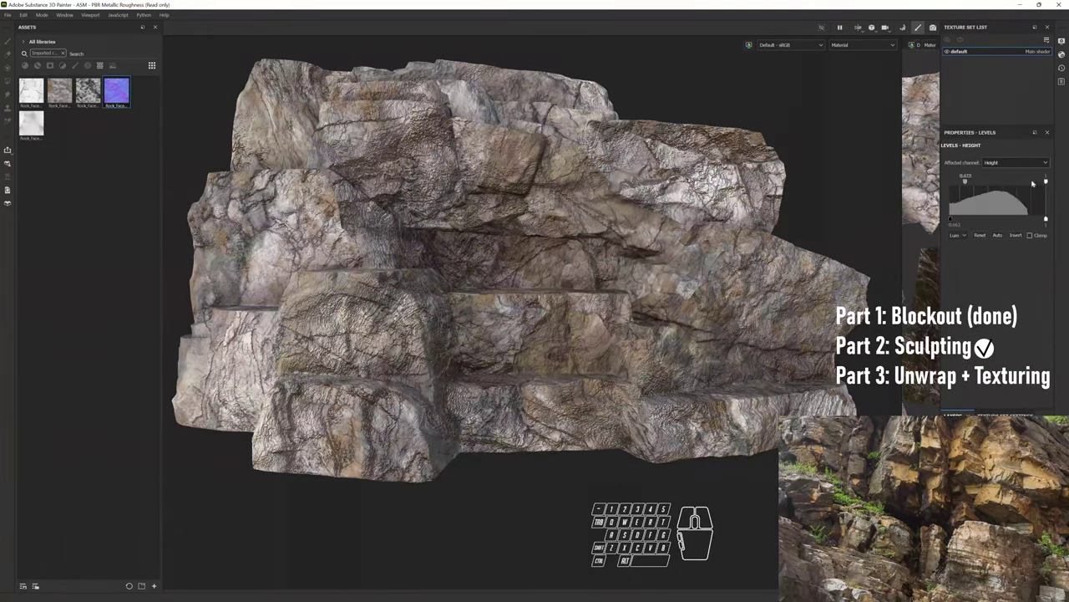
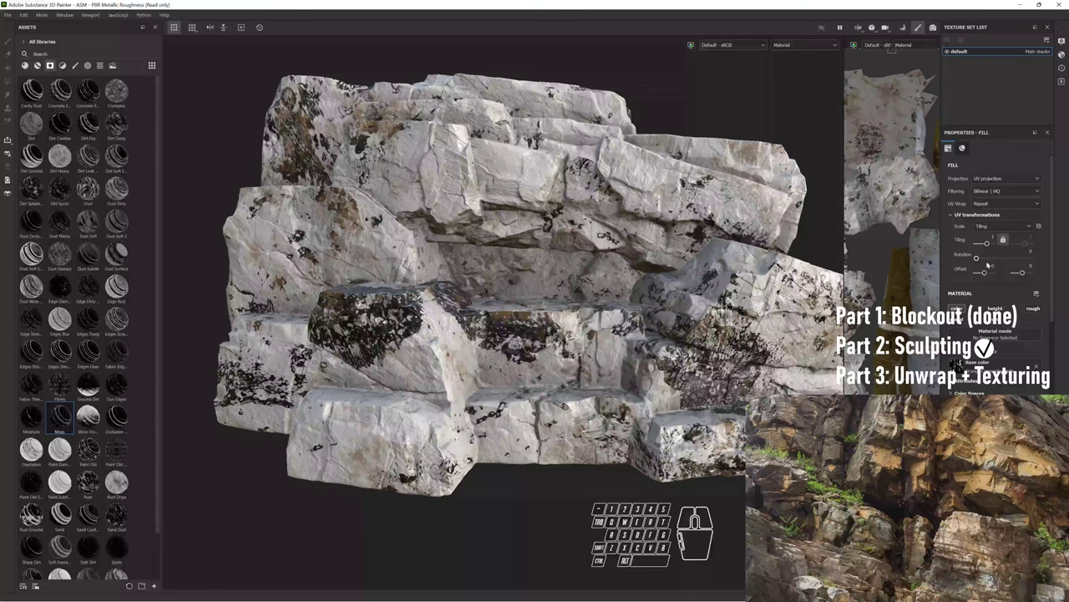
Set the grunge dark fill layer's projection to tri-planar
click(990, 245)
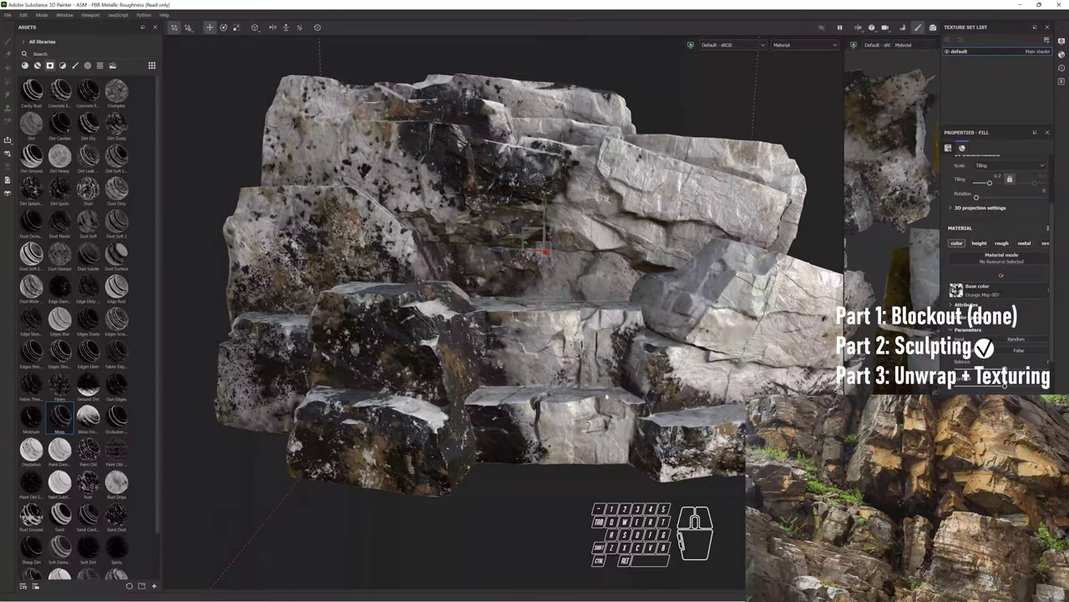